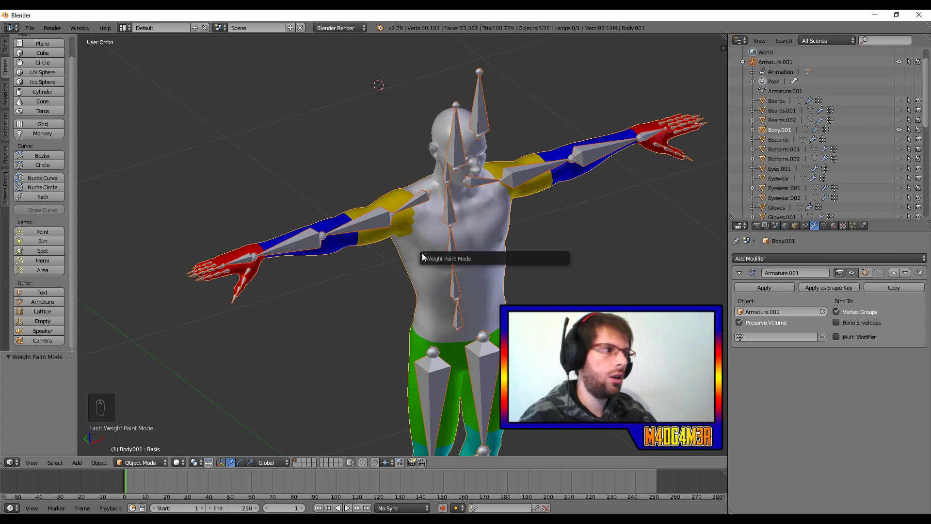
- Leave weight painting and frame the gloved hand with red fingertips in Front Ortho view
{"action": "left_click_drag", "start_coordinate": [857, 157], "coordinate": [375, 143]}
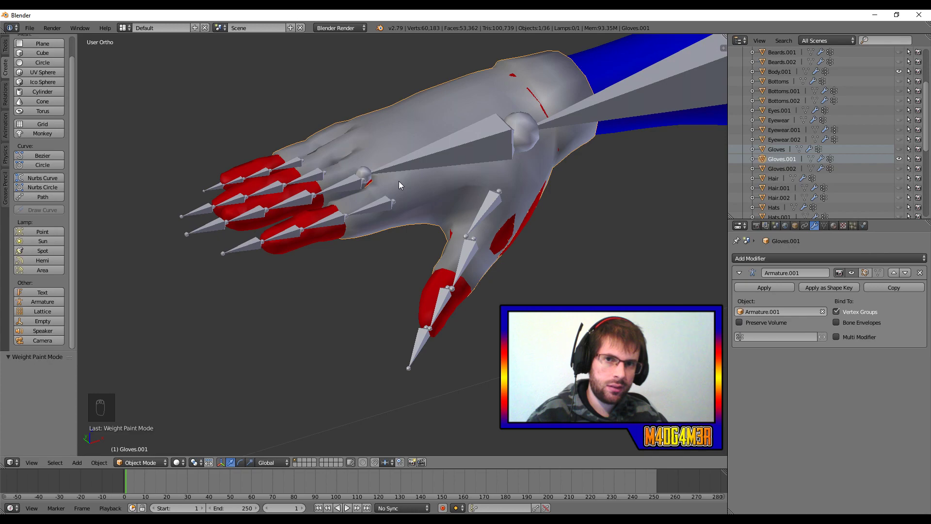
{"action": "key", "text": "KP_1"}
{"action": "key", "text": "Tab"}
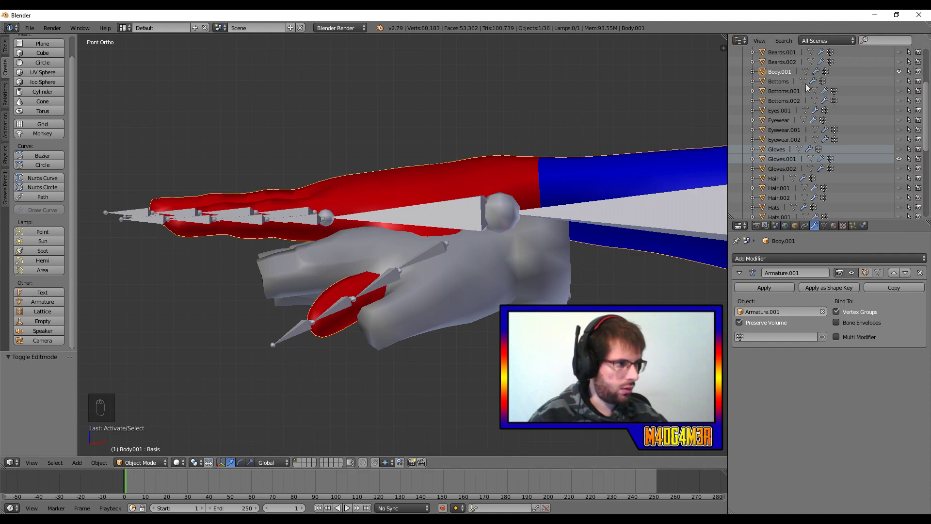
- In Edit Mode on Body.001, circle-select the fingertip vertices through wireframe shading
{"action": "key", "text": "Tab"}
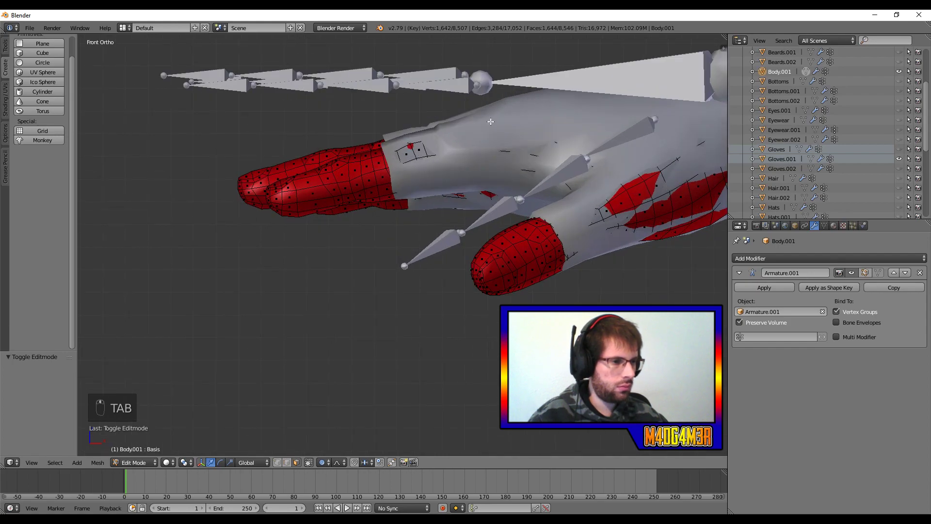
{"action": "key", "text": "z"}
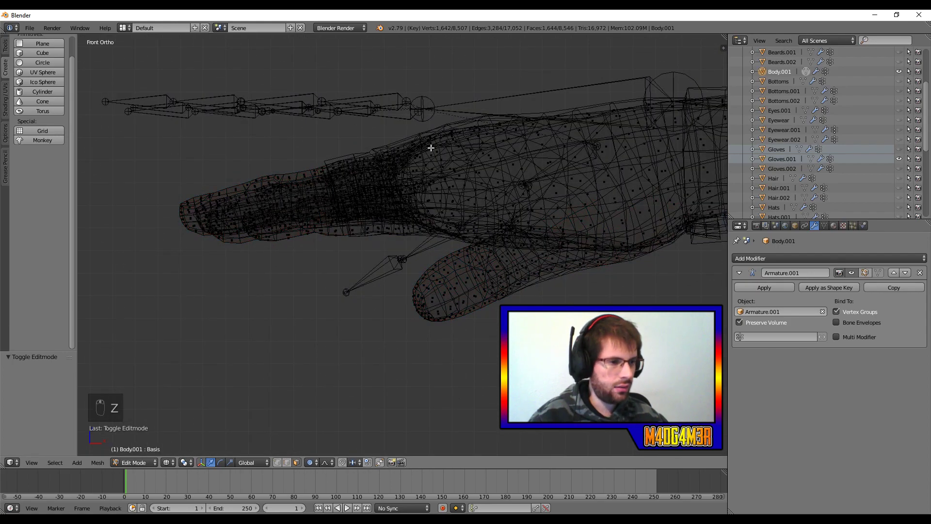
{"action": "key", "text": "c"}
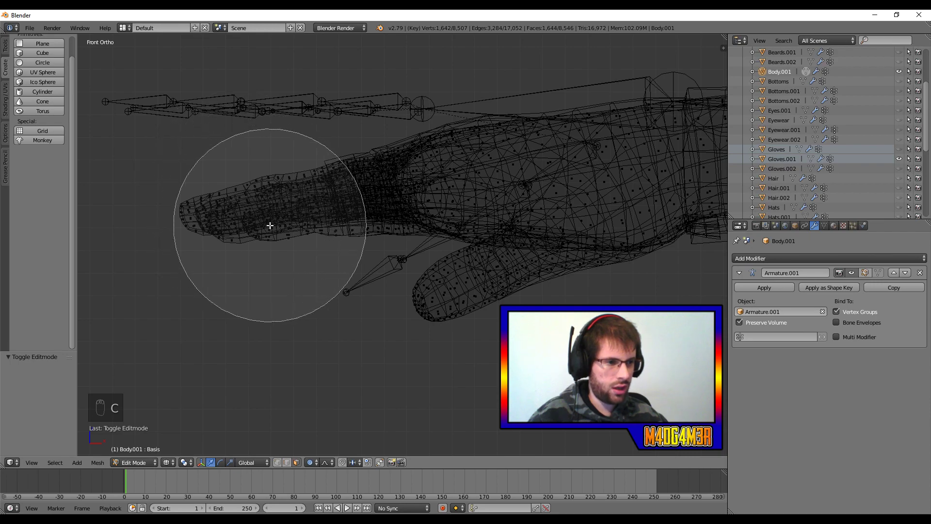
{"action": "left_click_drag", "start_coordinate": [235, 242], "coordinate": [289, 253]}
- Return to solid shading, undo the last change and view the hand from the top
{"action": "key", "text": "z"}
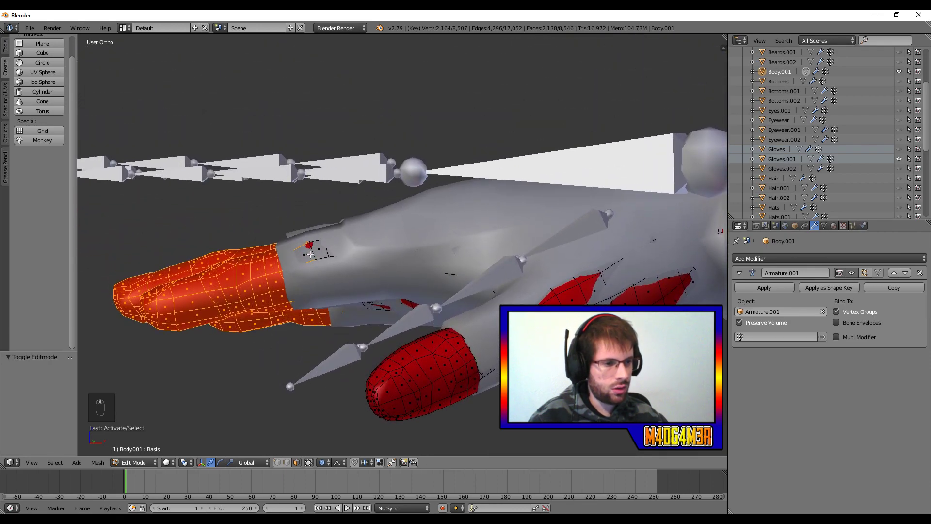
{"action": "key", "text": "ctrl+z"}
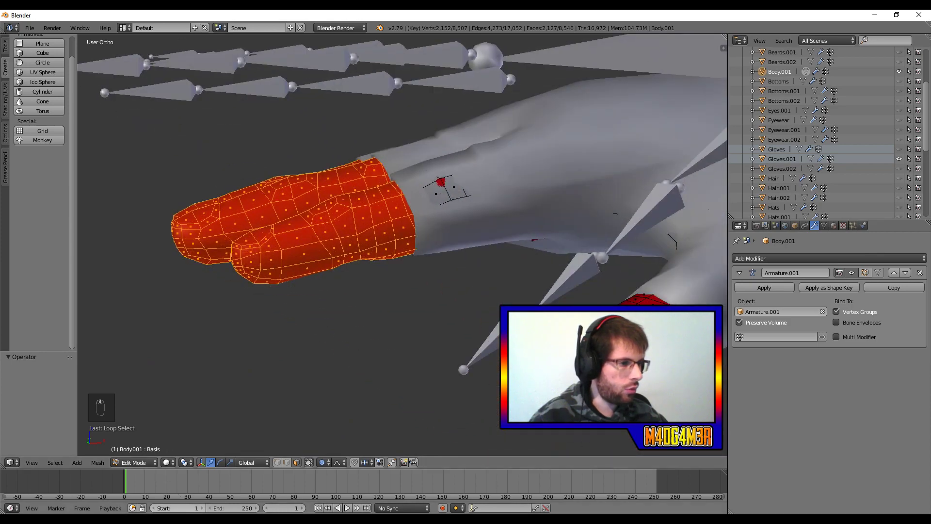
{"action": "key", "text": "KP_7"}
{"action": "key", "text": "KP_7"}
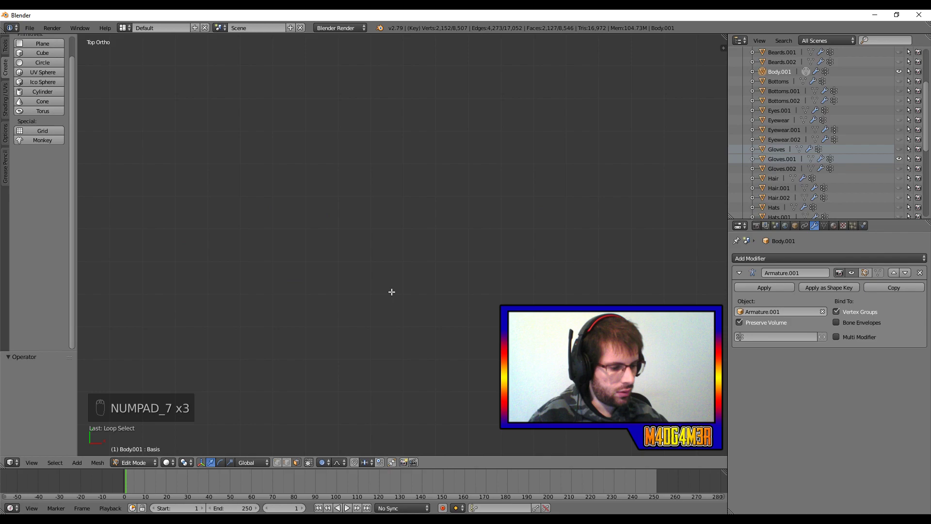
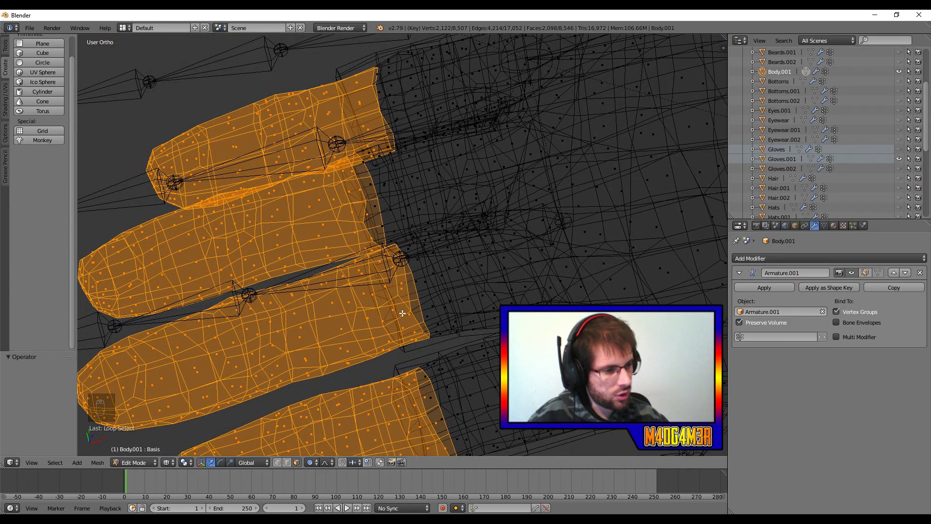
- Toggle wireframe as needed and circle-select the remaining finger and thumb tip vertices, reaching 2,122 selected
{"action": "key", "text": "z"}
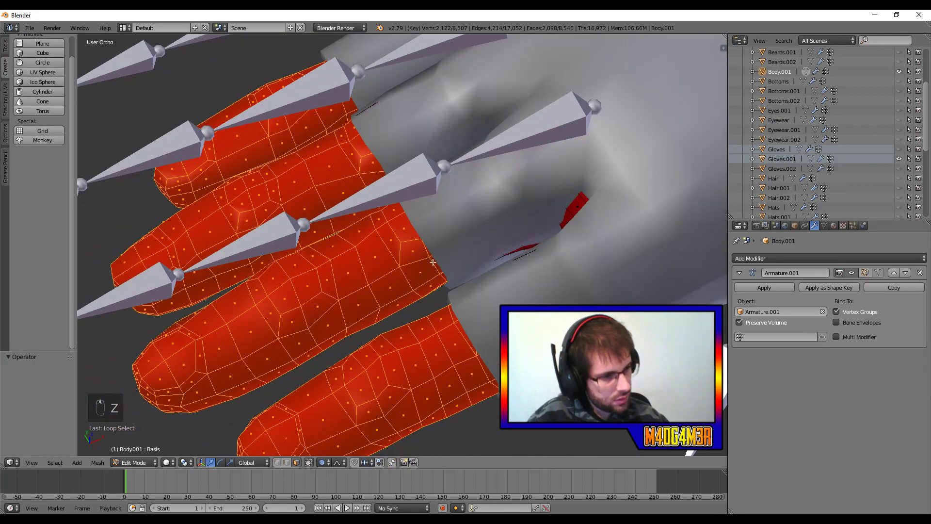
{"action": "key", "text": "z"}
{"action": "middle_click", "coordinate": [437, 281]}
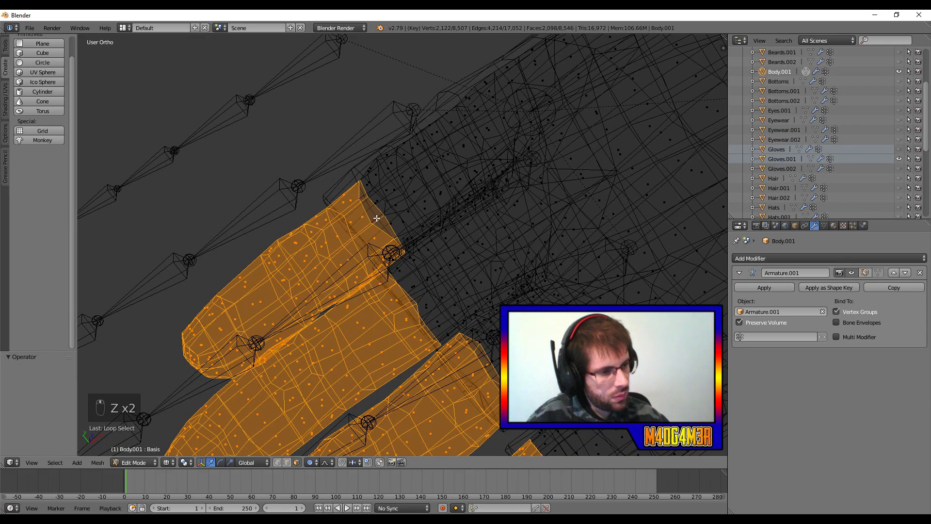
{"action": "key", "text": "z"}
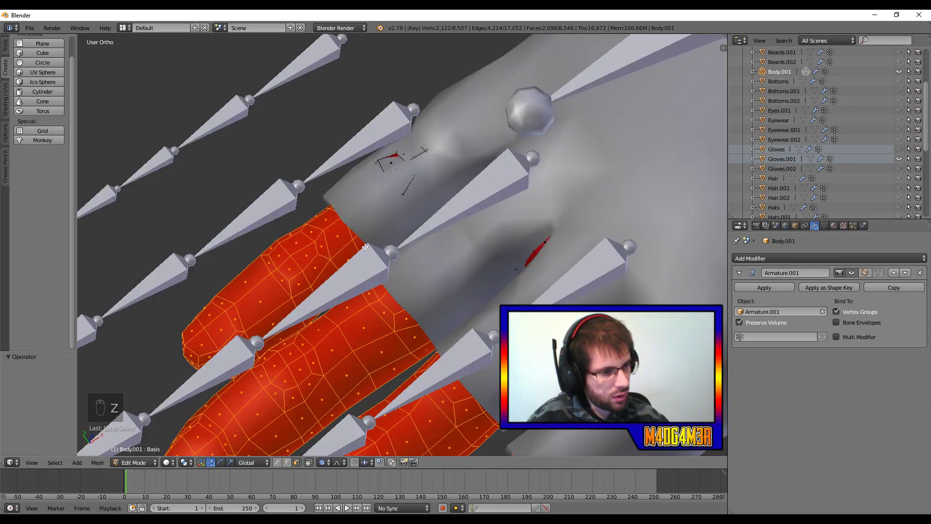
{"action": "key", "text": "z"}
{"action": "key", "text": "z"}
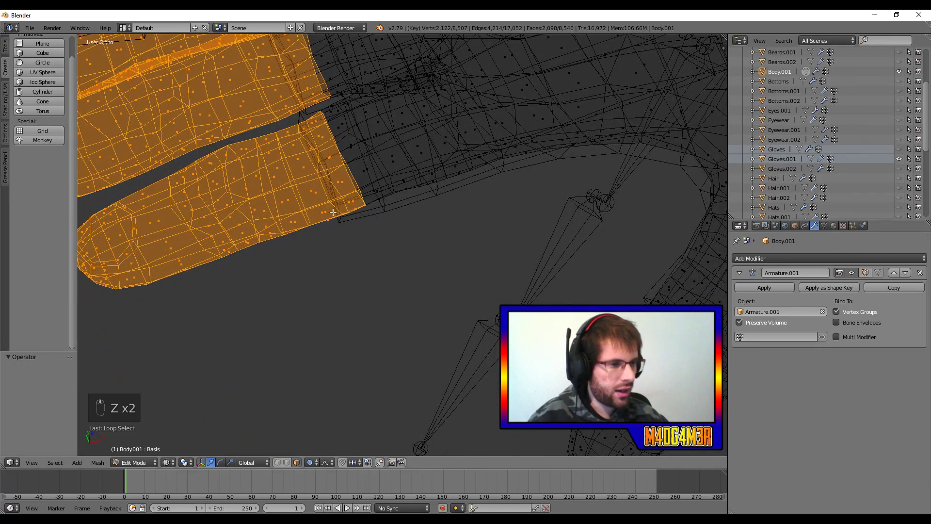
{"action": "key", "text": "z"}
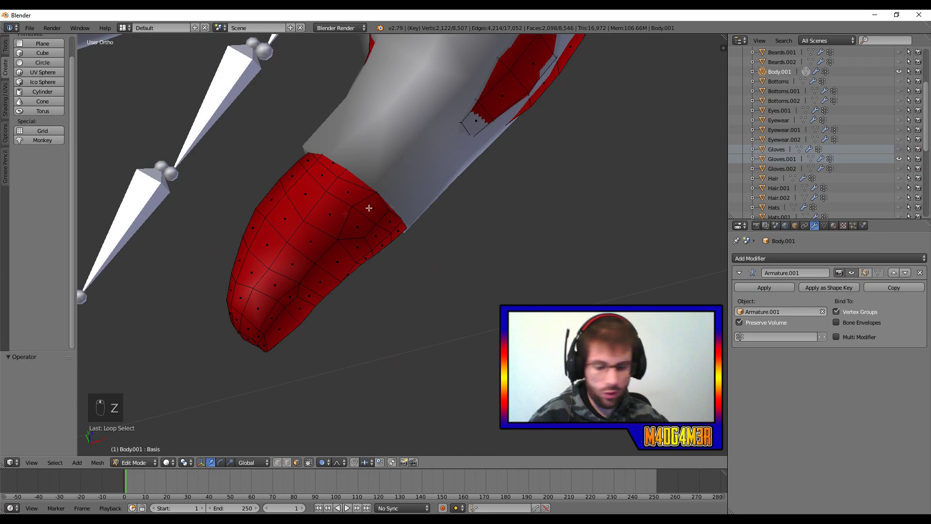
{"action": "key", "text": "z"}
{"action": "key", "text": "c"}
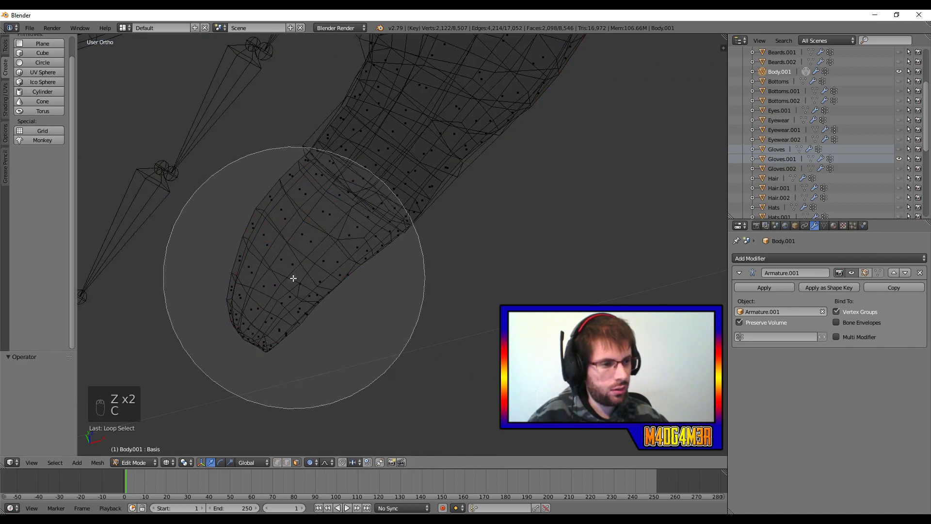
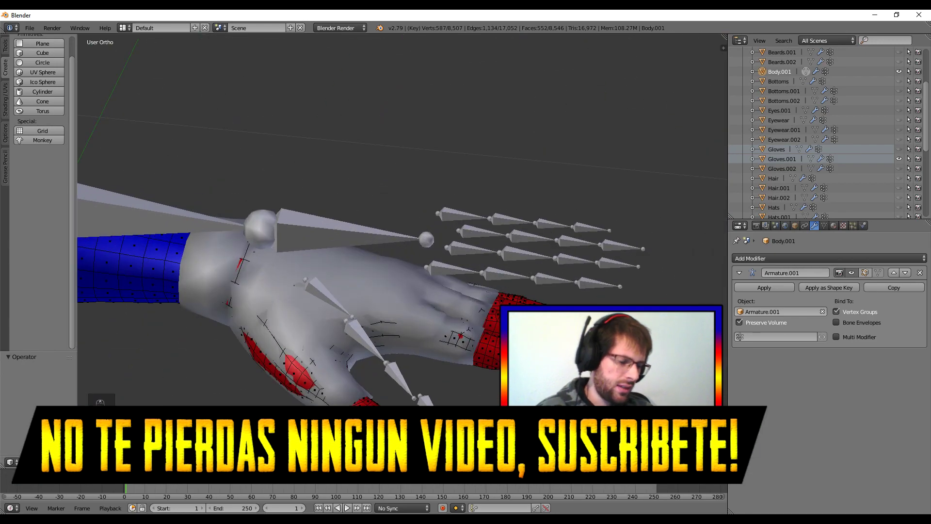
- Duplicate the selected fingertip faces with Shift+D and separate them into a new Body.000 object
{"action": "key", "text": "KP_1"}
{"action": "key", "text": "z"}
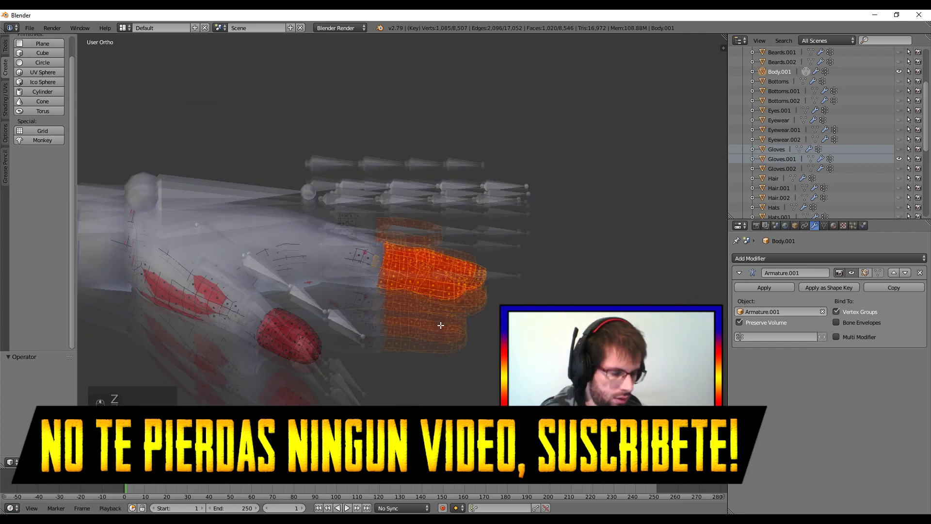
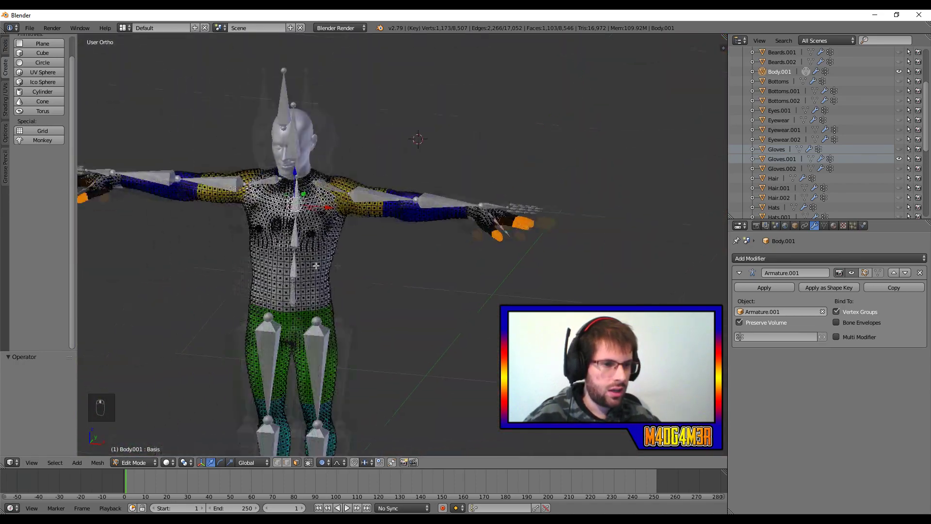
{"action": "middle_click", "coordinate": [343, 275]}
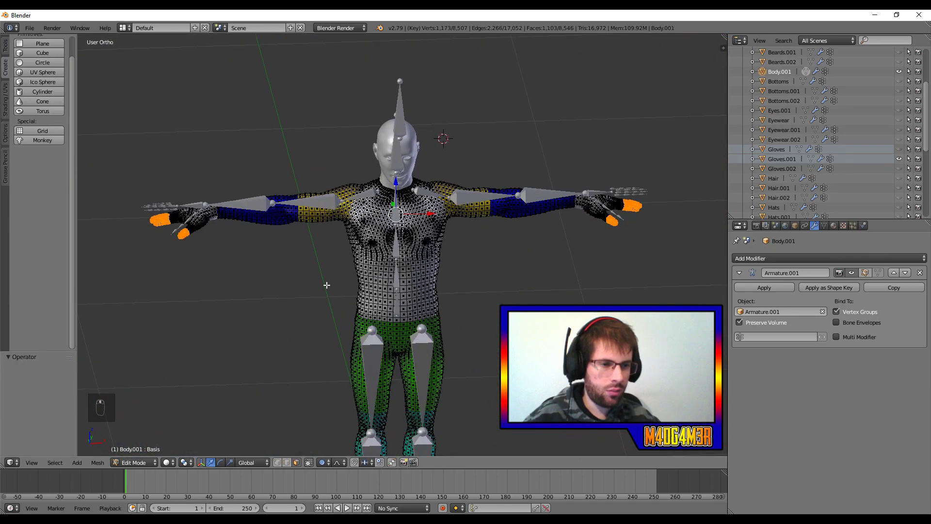
{"action": "key", "text": "shift+d"}
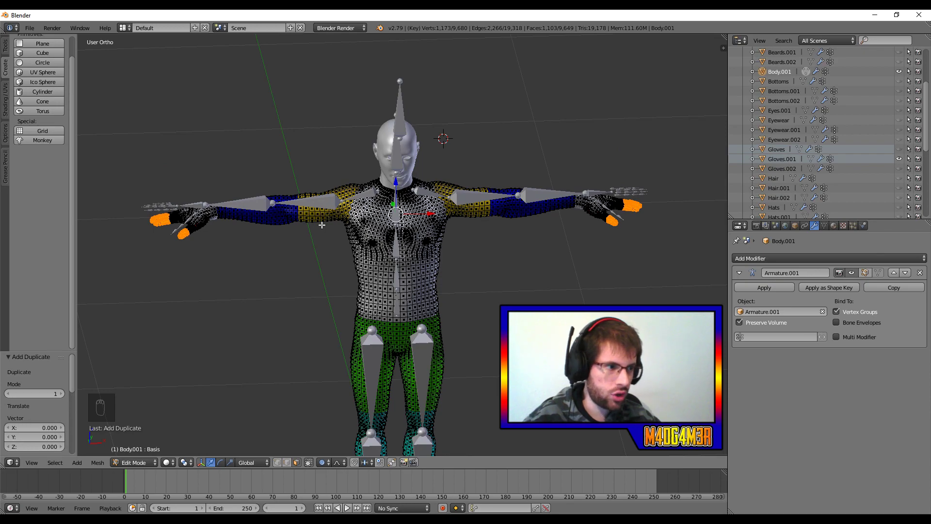
{"action": "key", "text": "p"}
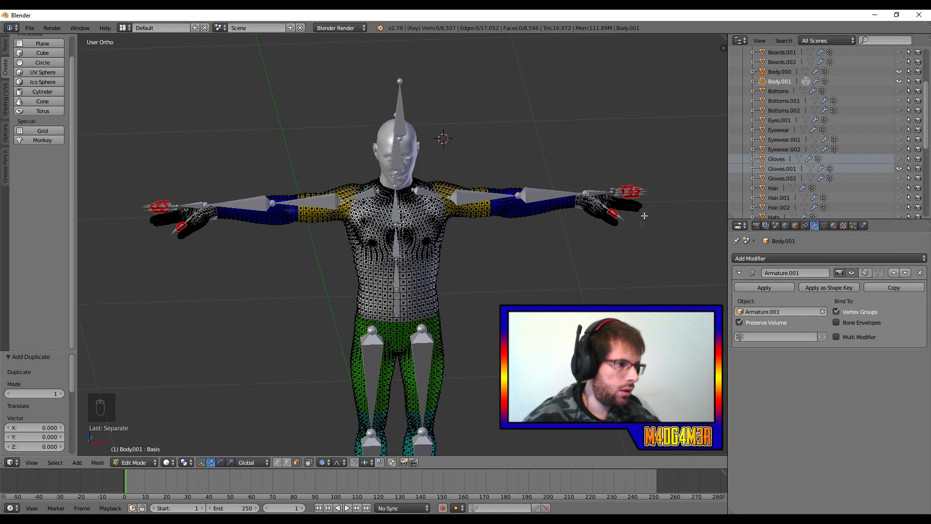
{"action": "key", "text": "Tab"}
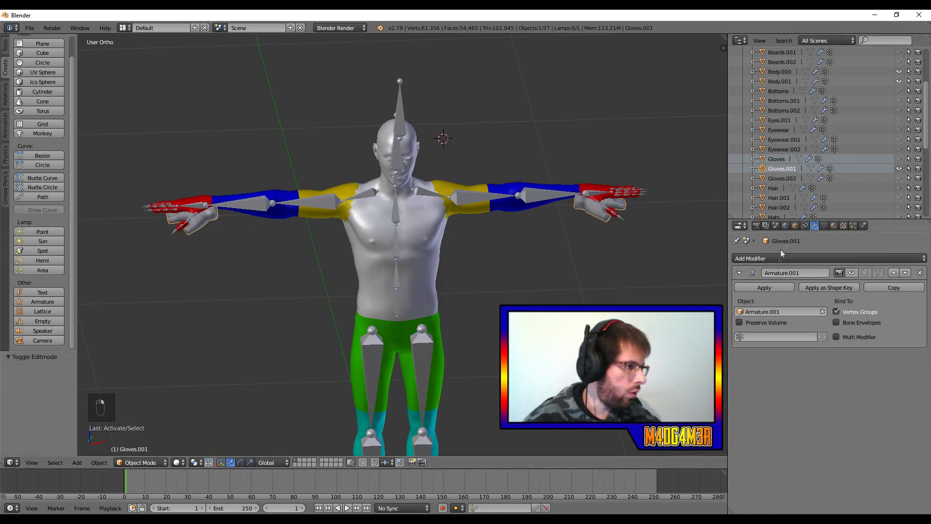
- Bring the right hand into close view and orbit around the separated fingertip piece
{"action": "left_click_drag", "start_coordinate": [384, 237], "coordinate": [531, 200]}
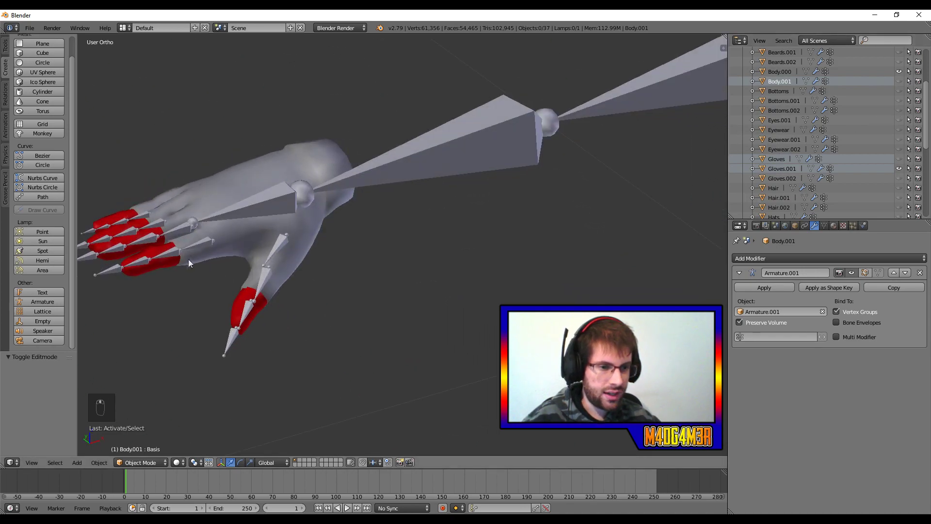
{"action": "middle_click", "coordinate": [387, 241]}
{"action": "middle_click", "coordinate": [397, 227]}
{"action": "middle_click", "coordinate": [393, 207]}
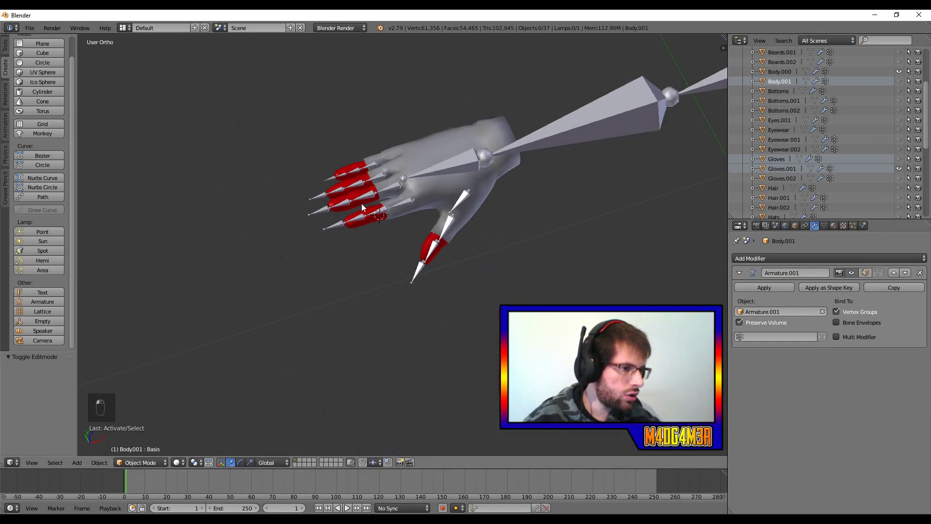
{"action": "left_click_drag", "start_coordinate": [362, 203], "coordinate": [352, 198]}
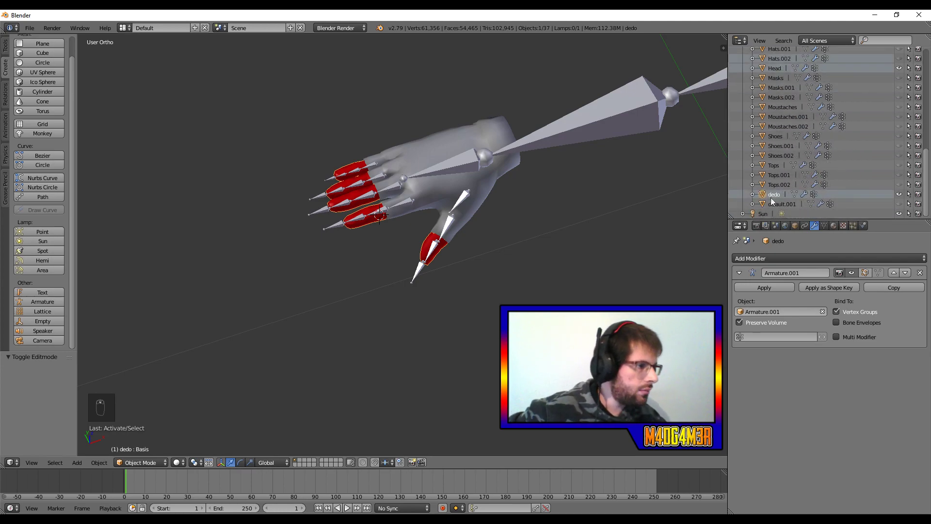
- In the Outliner select the dedo fingertip object and Gloves.001 as the active object
{"action": "left_click_drag", "start_coordinate": [766, 198], "coordinate": [774, 109]}
{"action": "left_click_drag", "start_coordinate": [775, 109], "coordinate": [564, 217]}
{"action": "left_click_drag", "start_coordinate": [573, 251], "coordinate": [594, 246]}
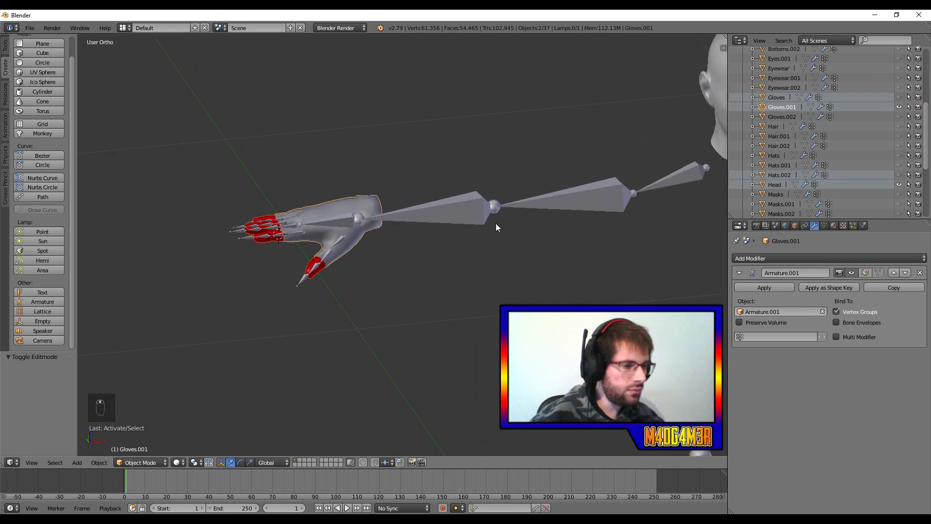
- Join dedo into Gloves.001 with Ctrl+J and inspect the fingertips in Edit Mode
{"action": "key", "text": "ctrl+j"}
{"action": "middle_click", "coordinate": [394, 234]}
{"action": "key", "text": "Tab"}
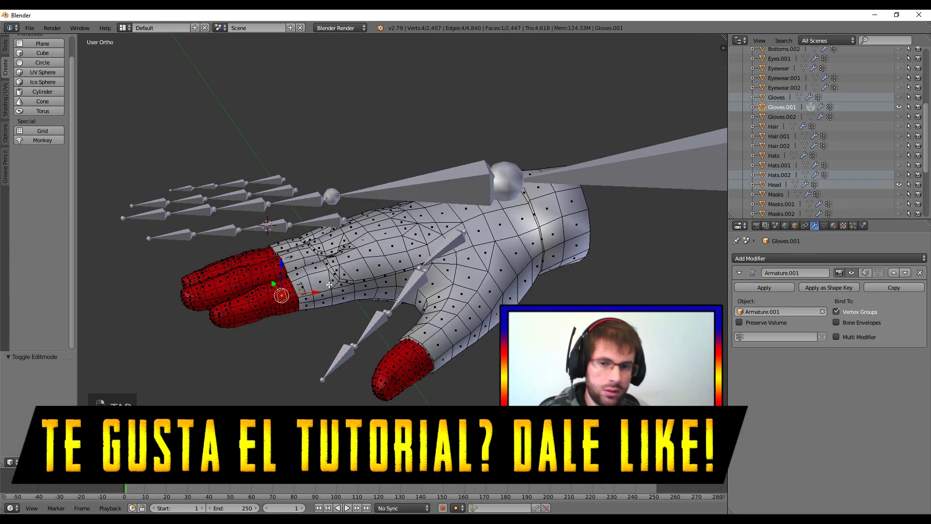
{"action": "key", "text": "Tab"}
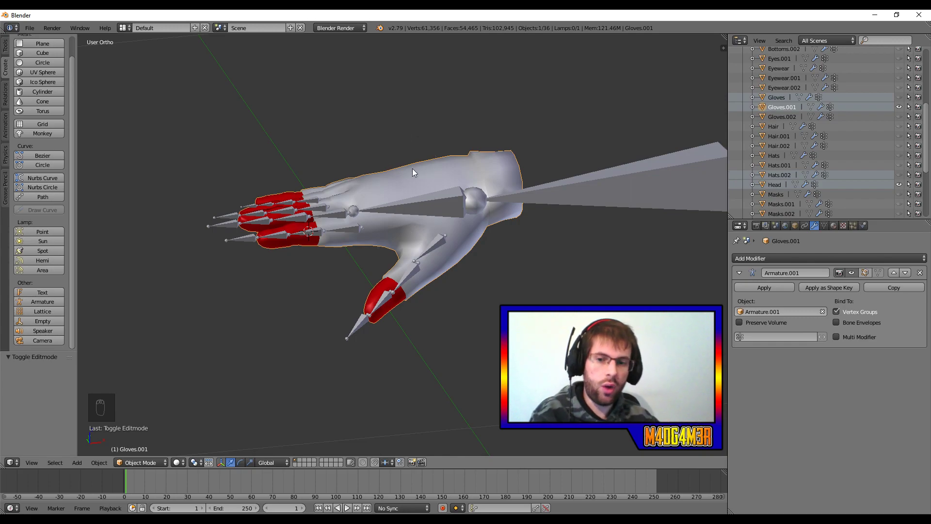
- Enter Weight Paint mode on Gloves.001 and paint a first stroke along the index finger
{"action": "middle_click", "coordinate": [370, 252]}
{"action": "key", "text": "Tab"}
{"action": "key", "text": "Tab"}
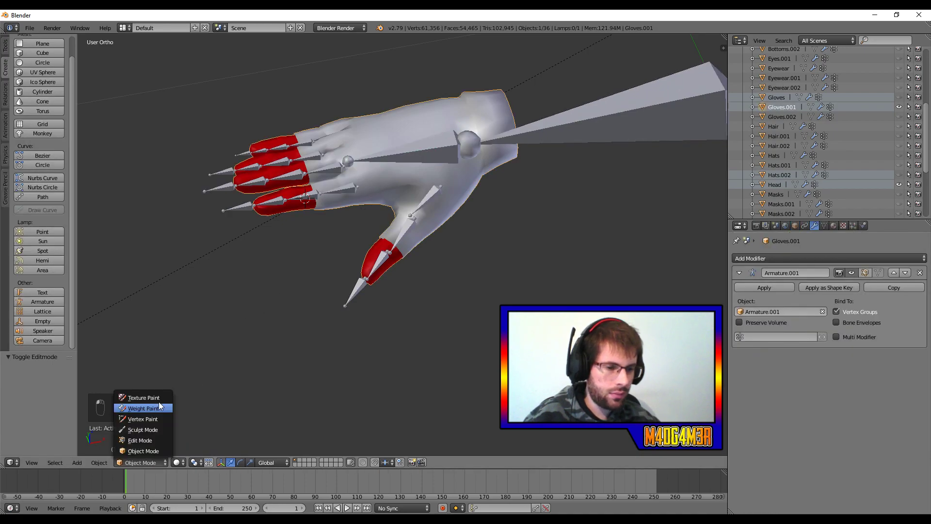
{"action": "left_click_drag", "start_coordinate": [295, 136], "coordinate": [476, 327]}
- Concentrate the index finger's weight at its tip, test-bend it and pick the next finger bone
{"action": "key", "text": "r"}
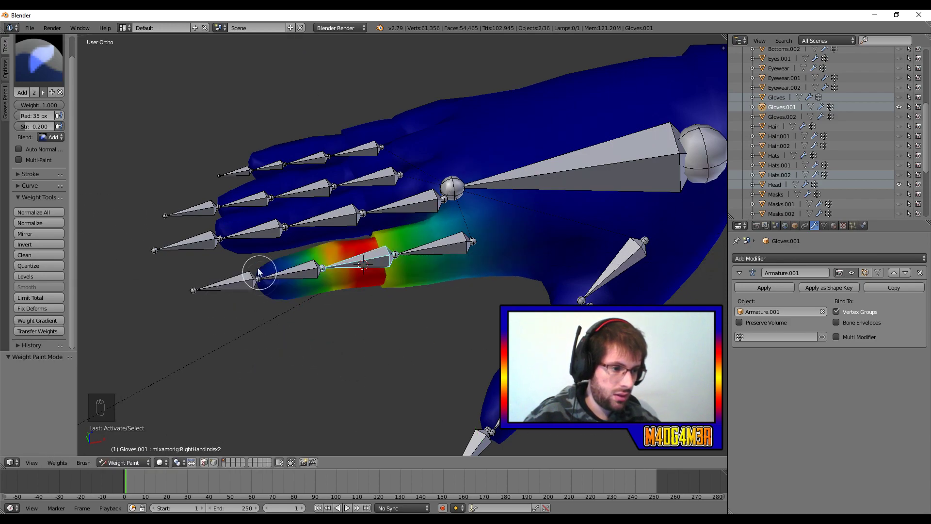
{"action": "left_click_drag", "start_coordinate": [326, 269], "coordinate": [366, 349]}
{"action": "key", "text": "r"}
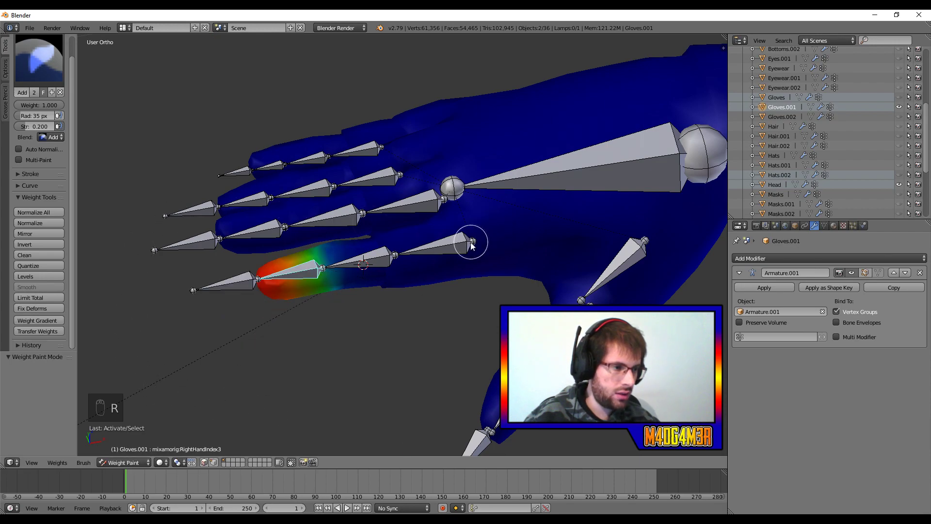
{"action": "right_click", "coordinate": [468, 247]}
{"action": "key", "text": "r"}
{"action": "left_click", "coordinate": [359, 214]}
- Paint weight onto that finger's lower segment and rotate its bone on one axis to test
{"action": "key", "text": "r"}
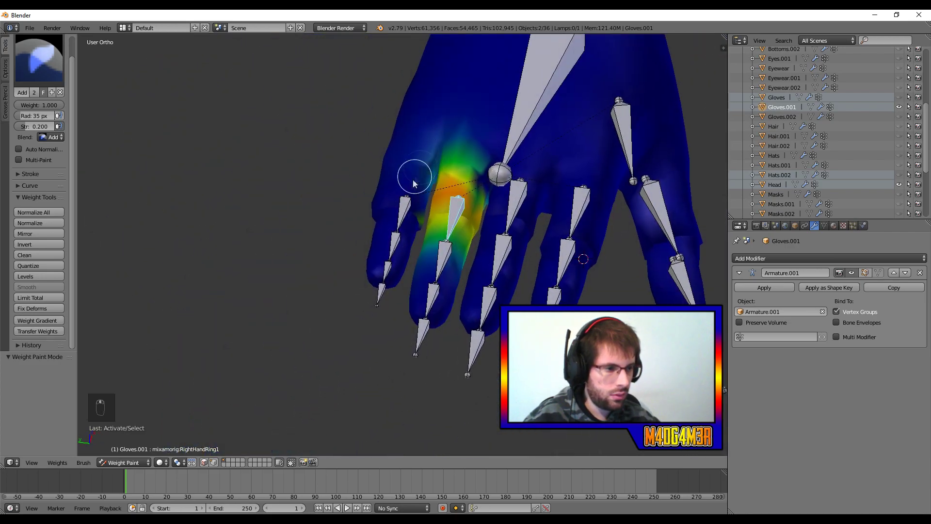
{"action": "left_click_drag", "start_coordinate": [408, 200], "coordinate": [264, 145]}
{"action": "key", "text": "ctrl+z"}
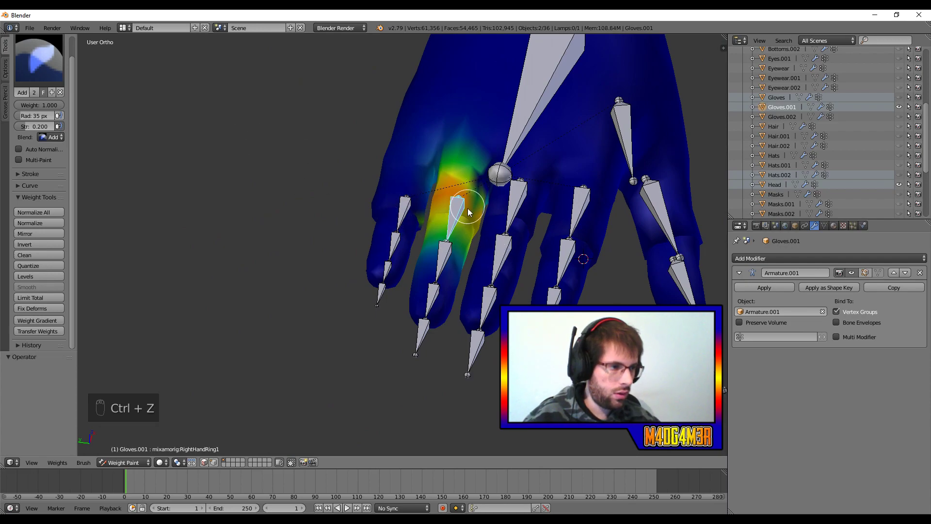
{"action": "key", "text": "r"}
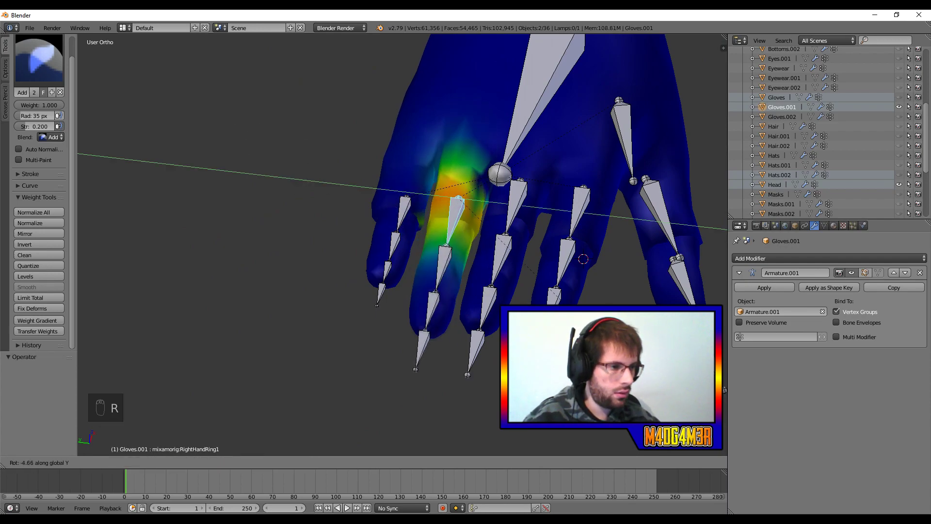
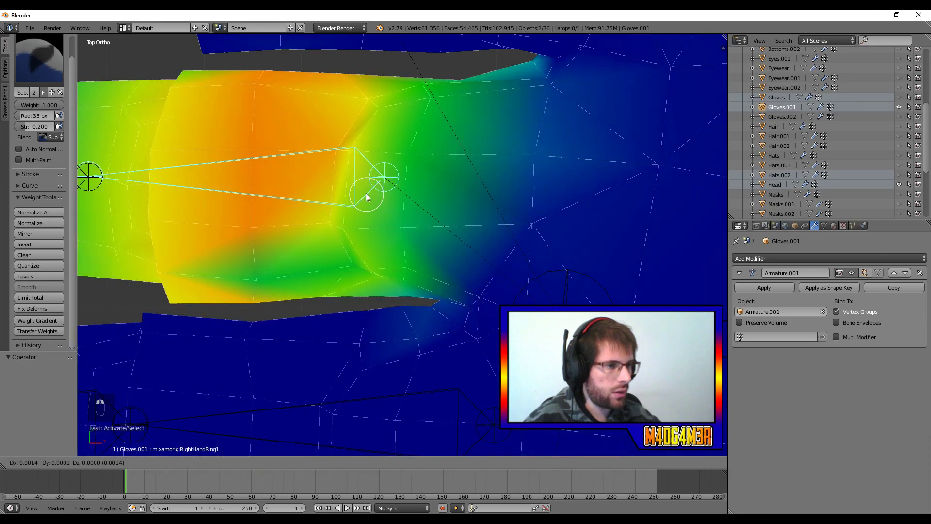
- Subtract stray weight around the finger joint and edges, then bend the bone to verify only the finger moves
{"action": "left_click_drag", "start_coordinate": [237, 245], "coordinate": [258, 238]}
{"action": "left_click_drag", "start_coordinate": [395, 268], "coordinate": [473, 246]}
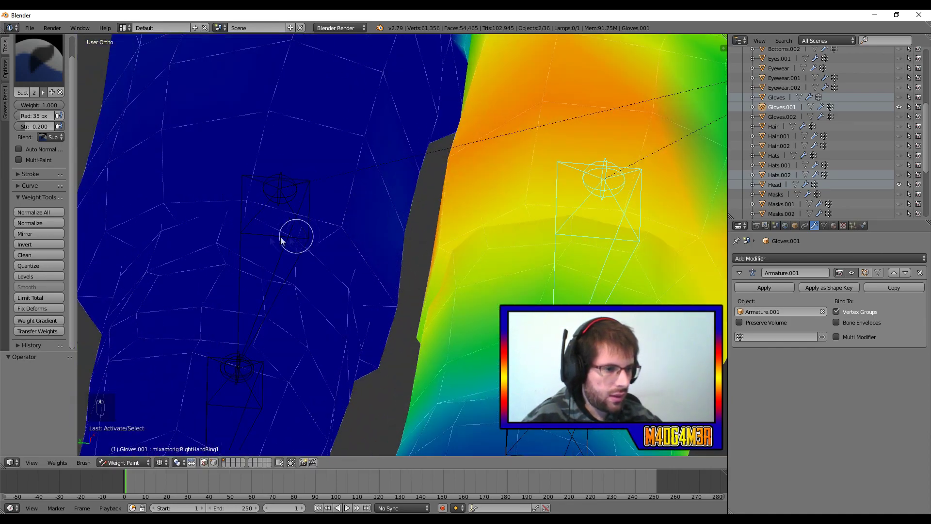
{"action": "left_click_drag", "start_coordinate": [311, 318], "coordinate": [333, 305]}
{"action": "left_click_drag", "start_coordinate": [298, 342], "coordinate": [558, 138]}
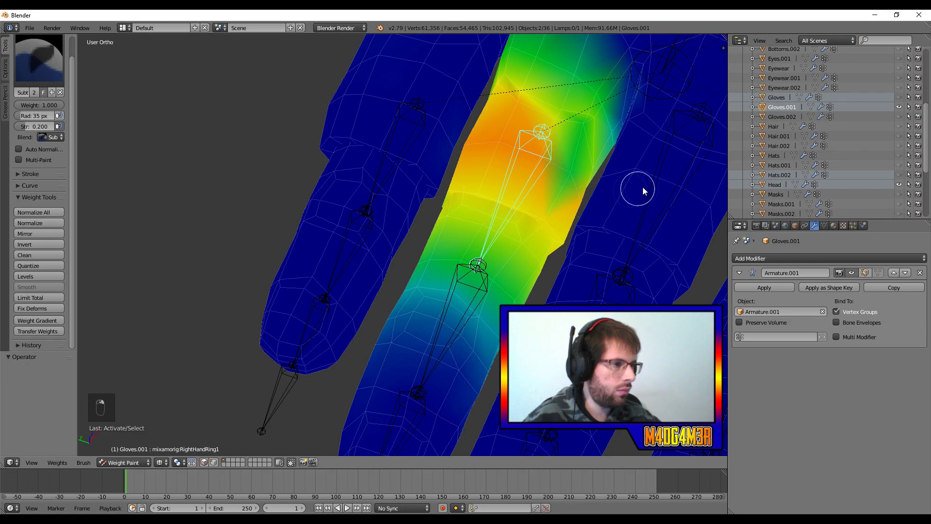
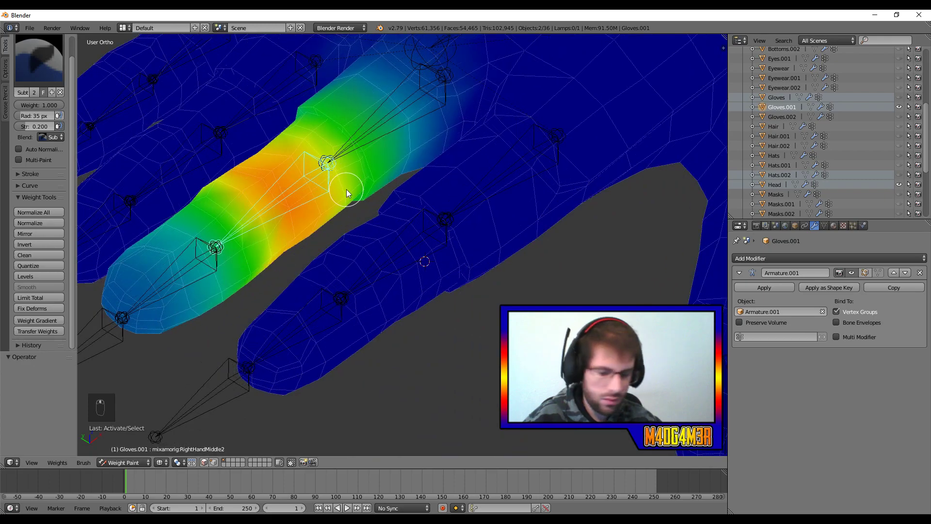
{"action": "key", "text": "r"}
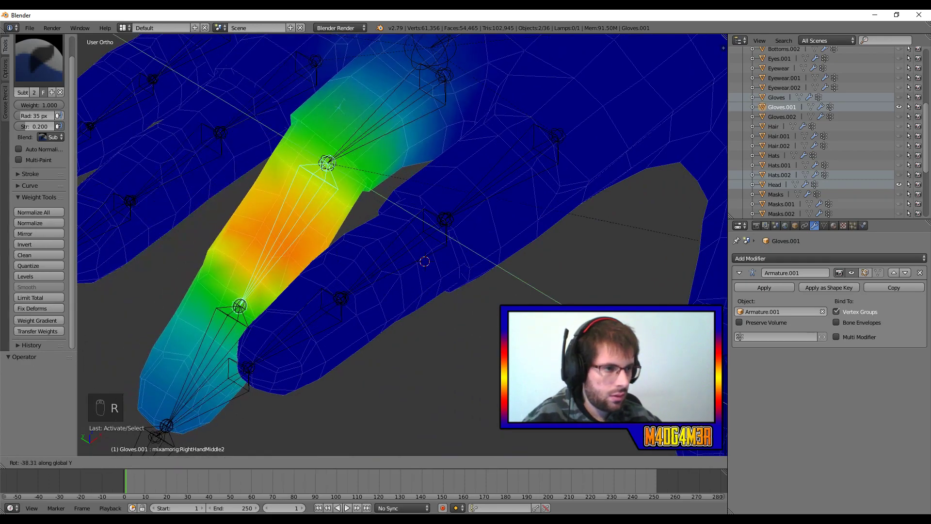
{"action": "scroll", "scroll_direction": "up", "scroll_amount": 3}
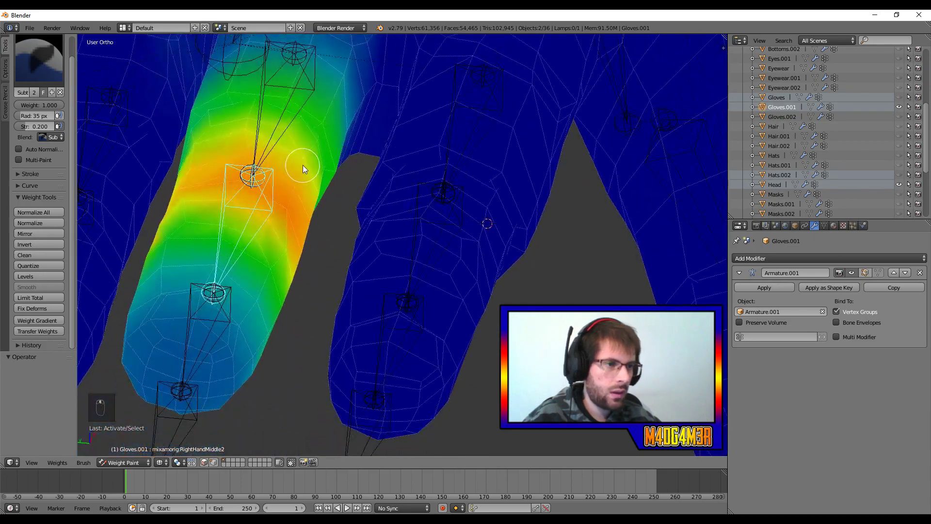
{"action": "middle_click", "coordinate": [344, 193]}
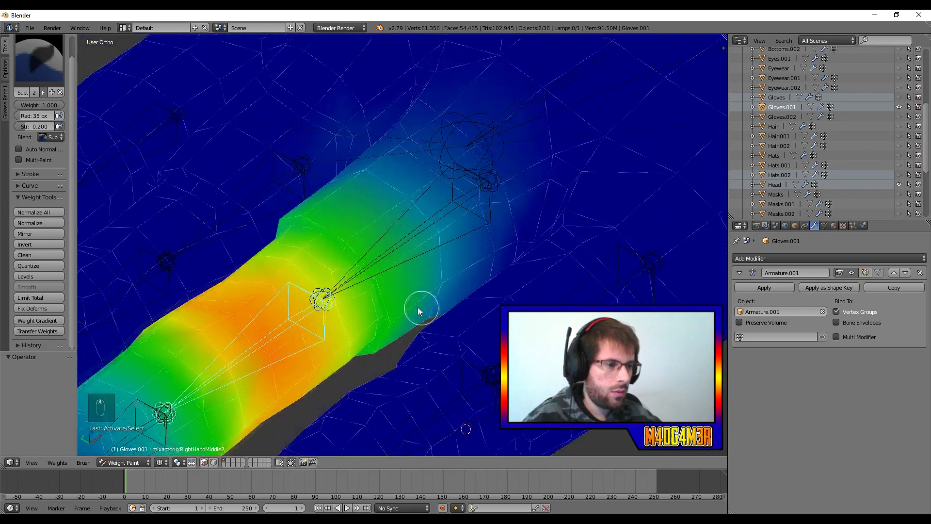
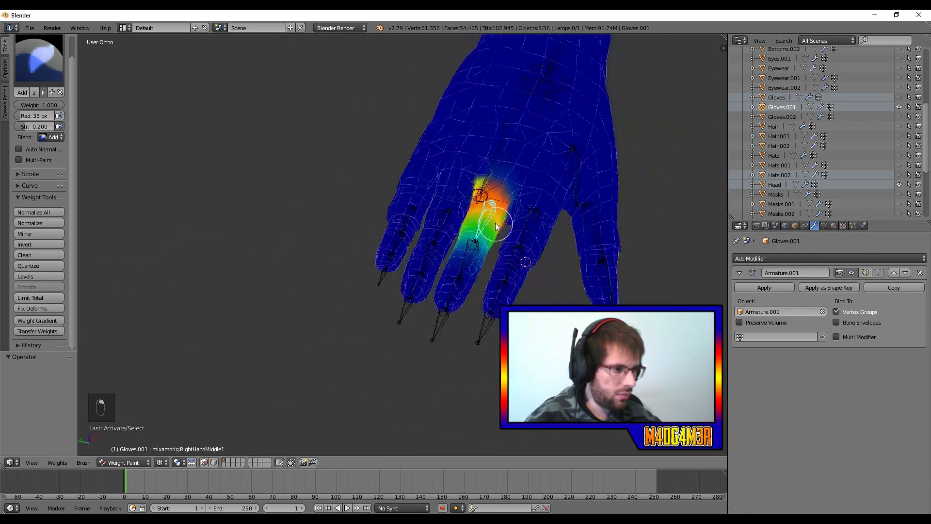
- Rotate the finger bone to check the deformation near the knuckle, then cancel the bend
{"action": "key", "text": "r"}
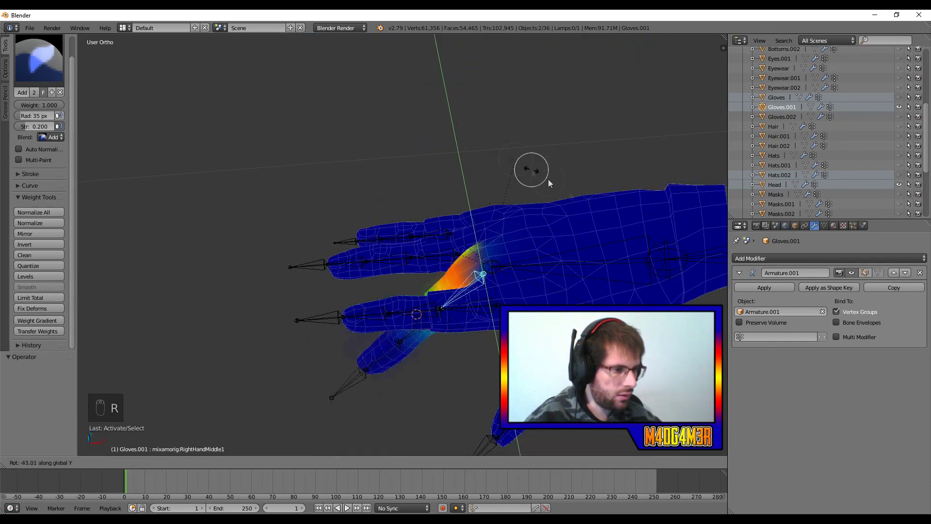
{"action": "key", "text": "r"}
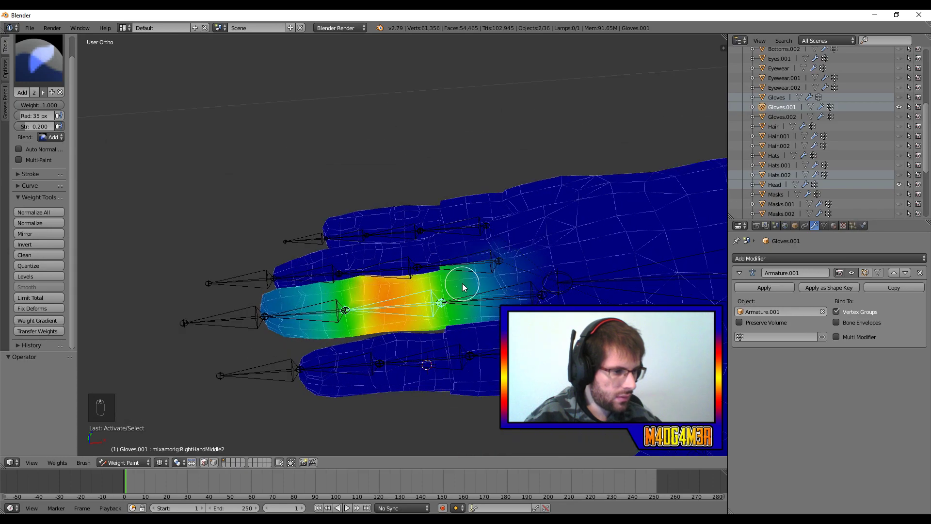
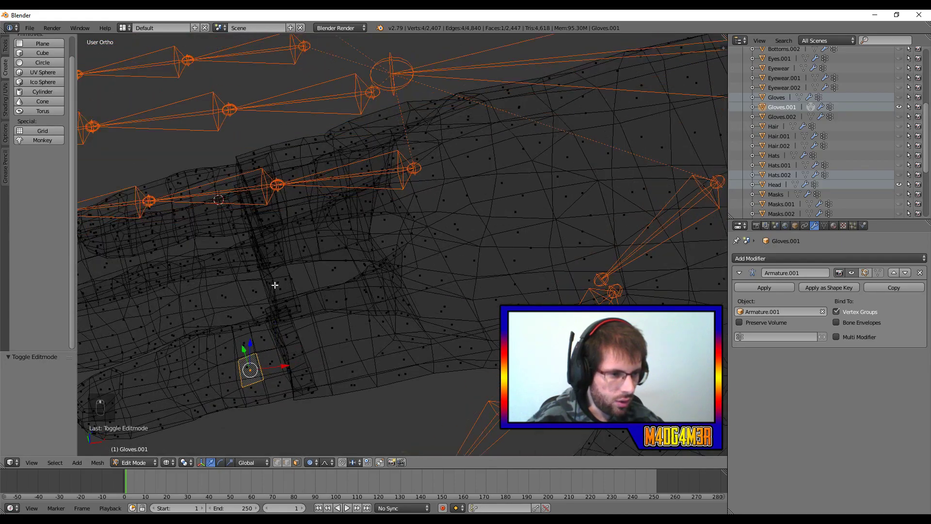
- Inspect the intersecting faces between the glove fingers and shrink the stray sliver inward with Alt+S
{"action": "middle_click", "coordinate": [329, 276]}
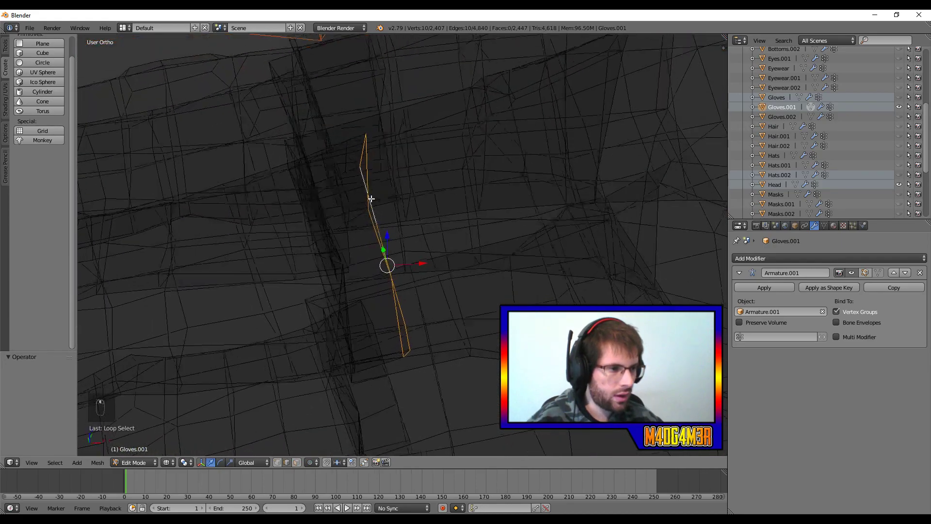
{"action": "middle_click", "coordinate": [342, 182]}
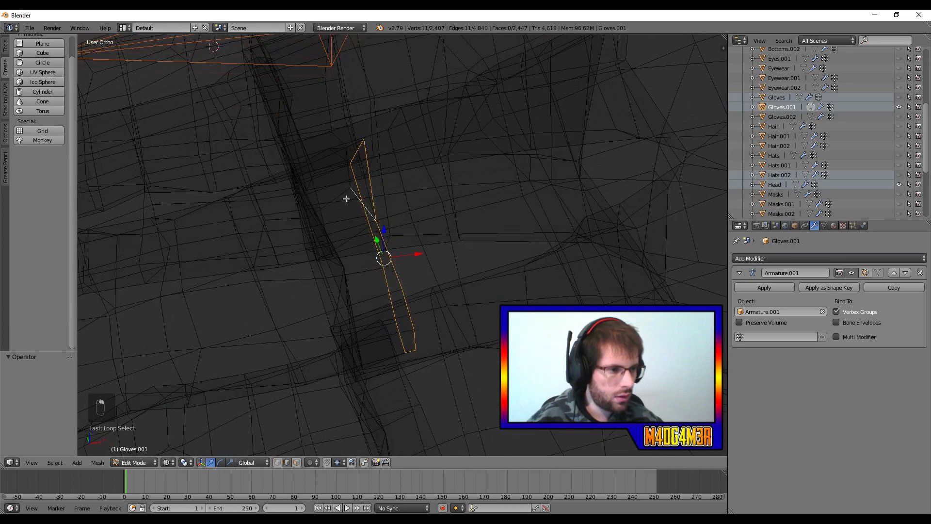
{"action": "middle_click", "coordinate": [345, 211]}
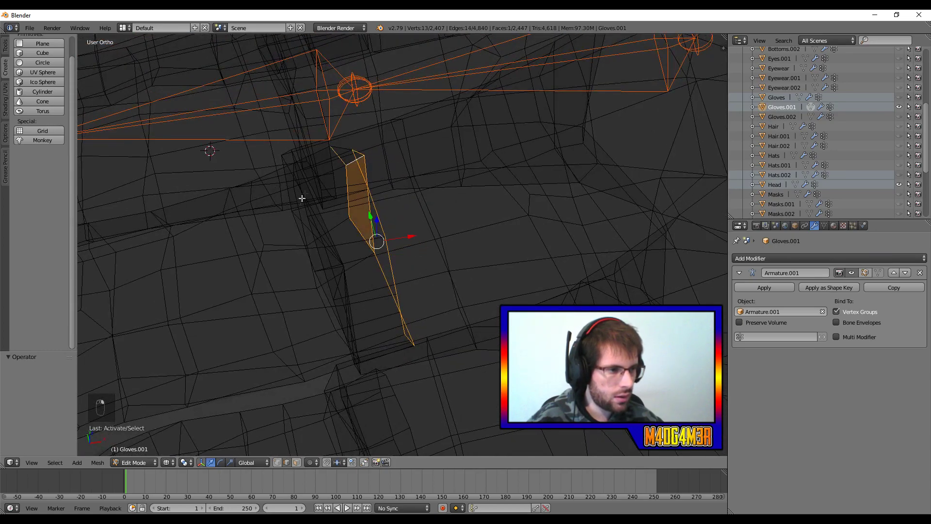
{"action": "middle_click", "coordinate": [344, 210]}
{"action": "key", "text": "ctrl+z"}
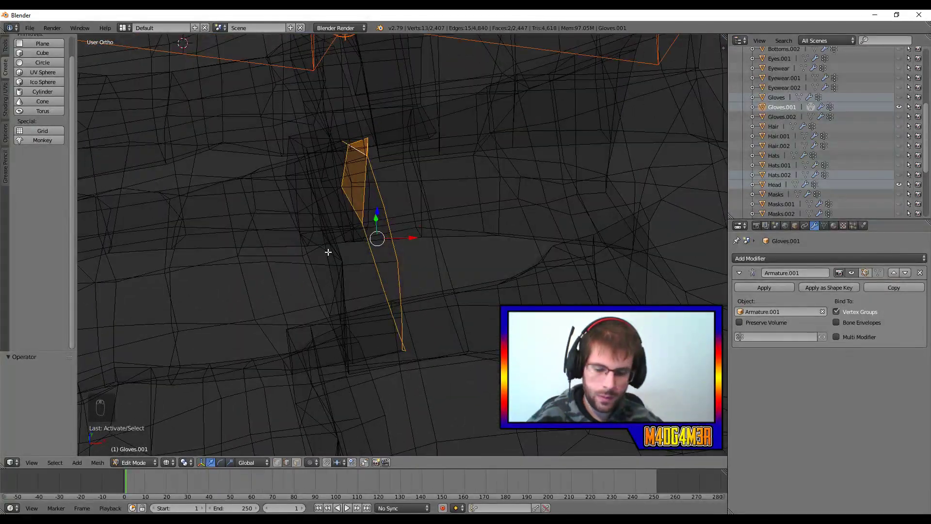
{"action": "key", "text": "alt+s"}
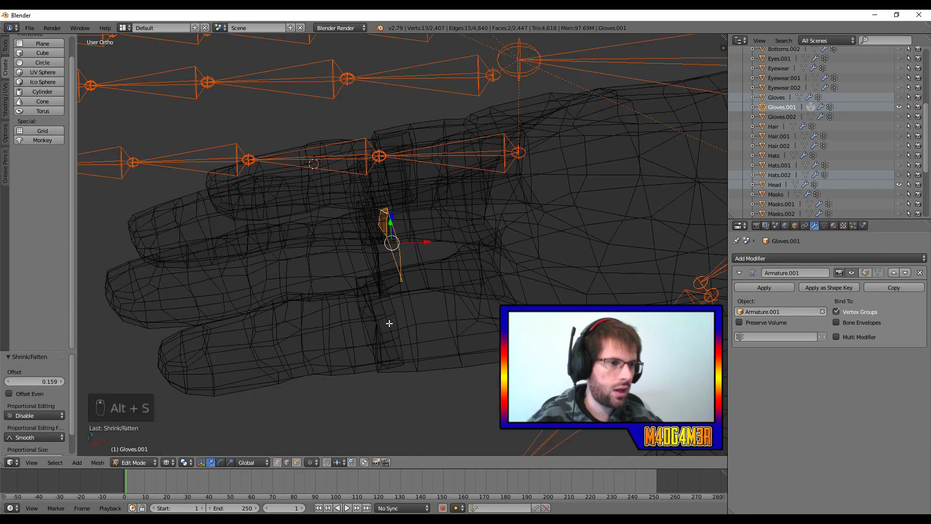
{"action": "key", "text": "z"}
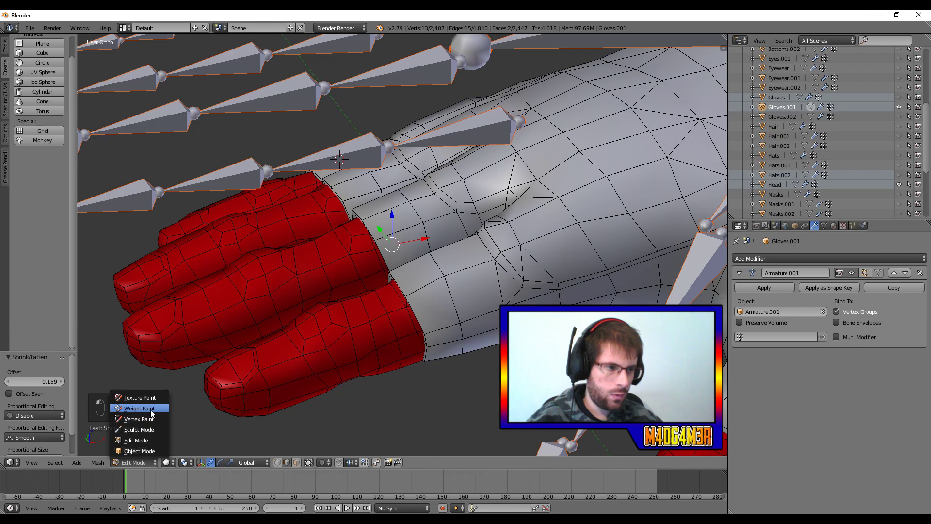
- Scale the stray faces down to 0.212, confirm the intersection is gone and return to weight painting
{"action": "key", "text": "r"}
{"action": "key", "text": "z"}
{"action": "key", "text": "r"}
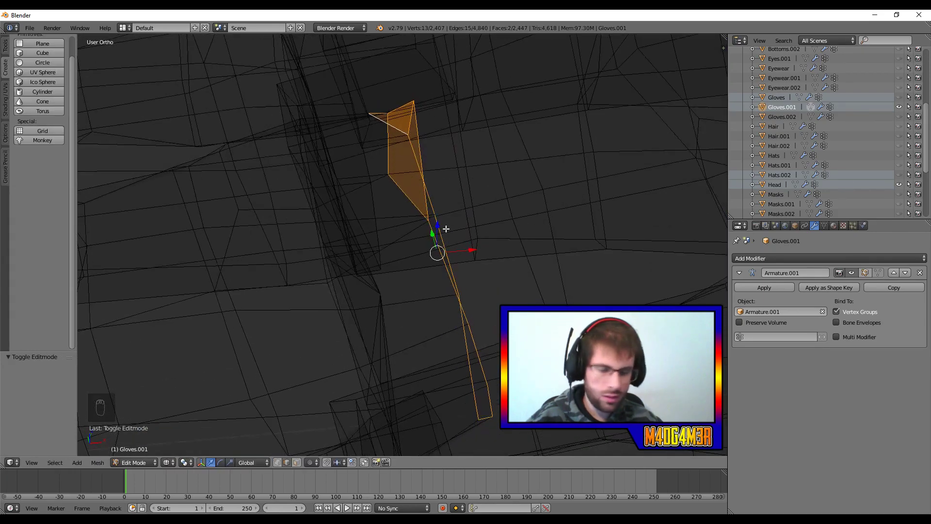
{"action": "key", "text": "s"}
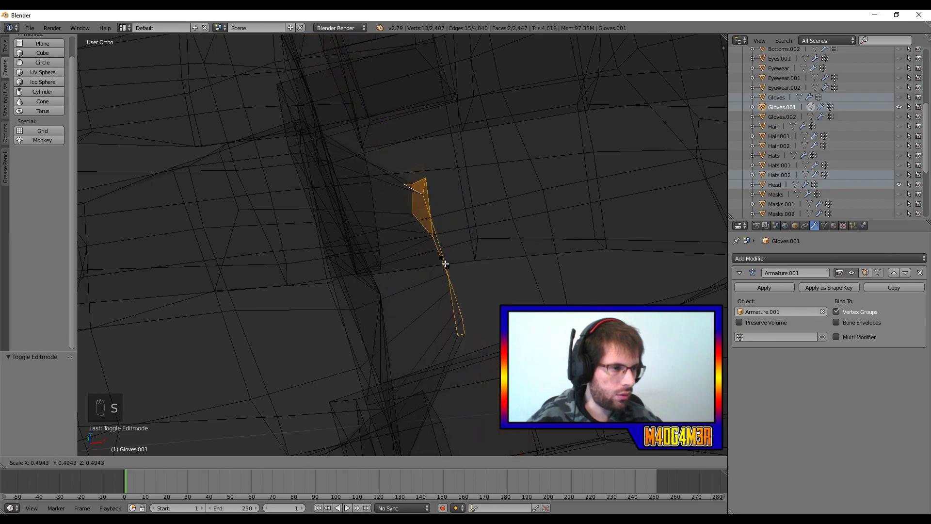
{"action": "middle_click", "coordinate": [359, 270]}
{"action": "key", "text": "z"}
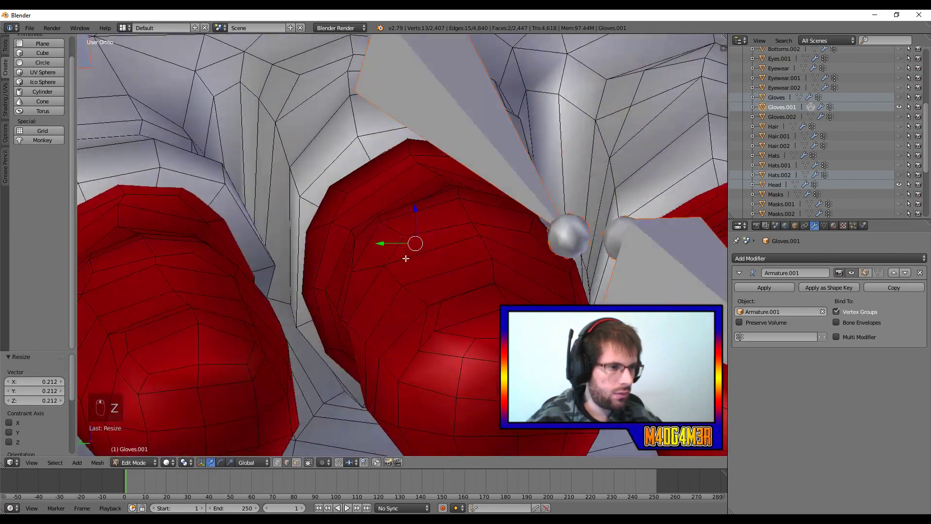
{"action": "middle_click", "coordinate": [309, 282]}
{"action": "key", "text": "Tab"}
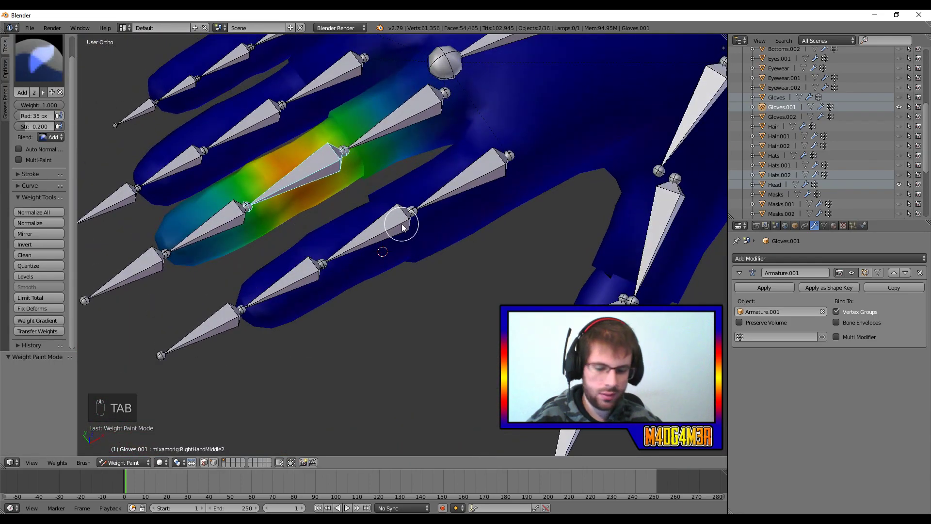
- Test-rotate the repaired finger bone to about -100 degrees with the wireframe overlay shown
{"action": "key", "text": "r"}
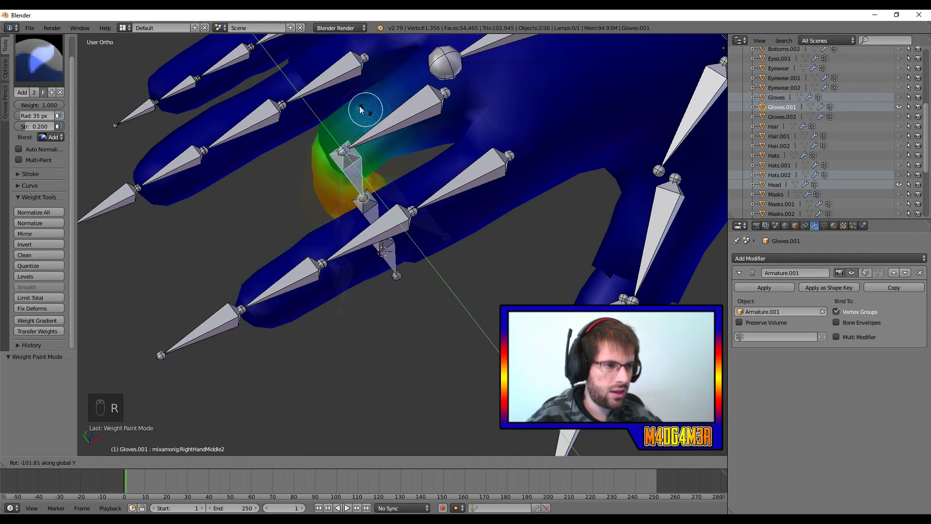
{"action": "key", "text": "r"}
{"action": "key", "text": "z"}
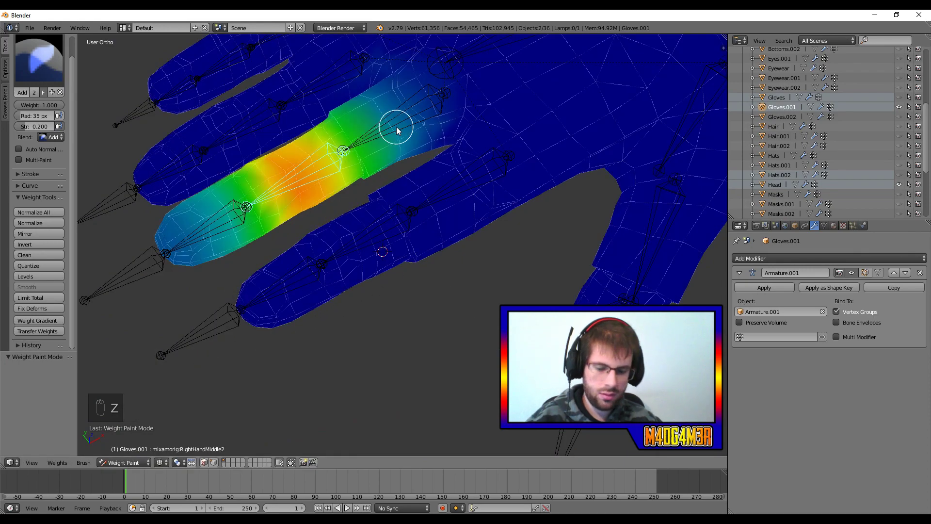
{"action": "key", "text": "r"}
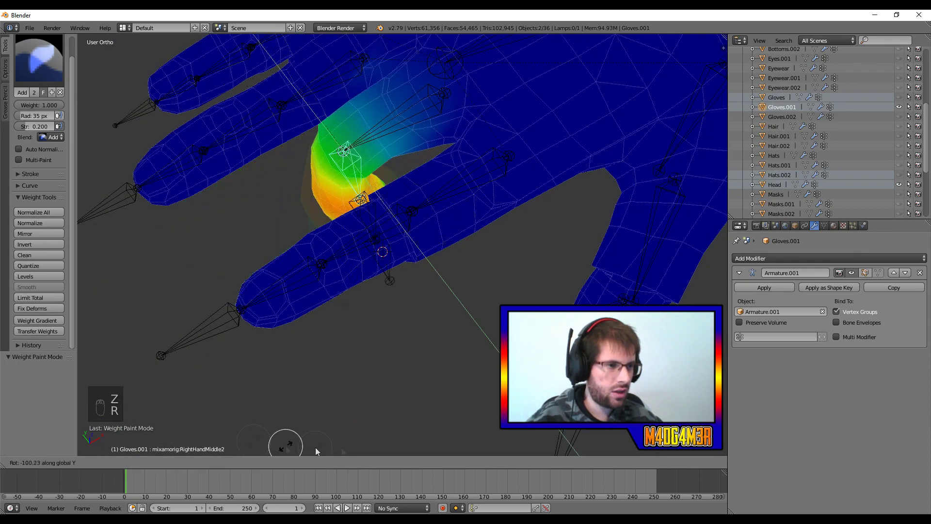
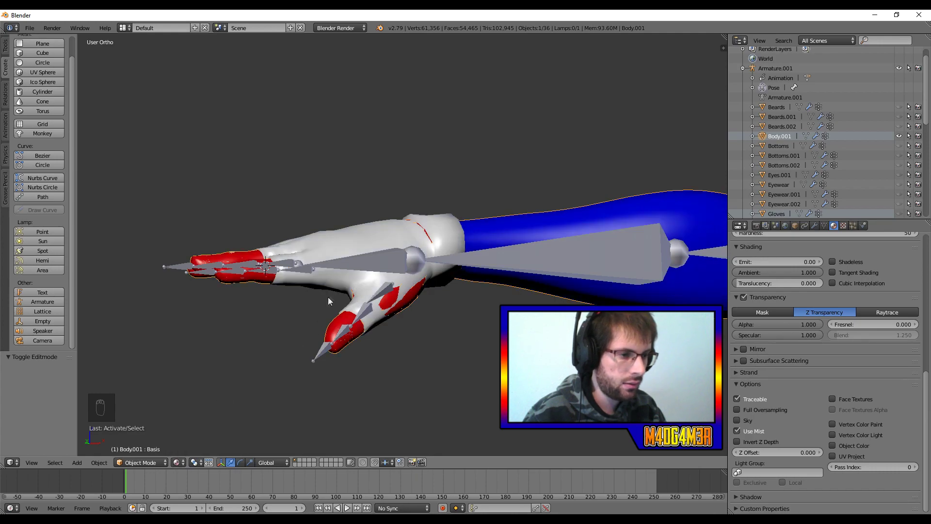
- Orbit around the finished gloved hand to inspect its underside, back, wrist and thumb
{"action": "middle_click", "coordinate": [321, 322]}
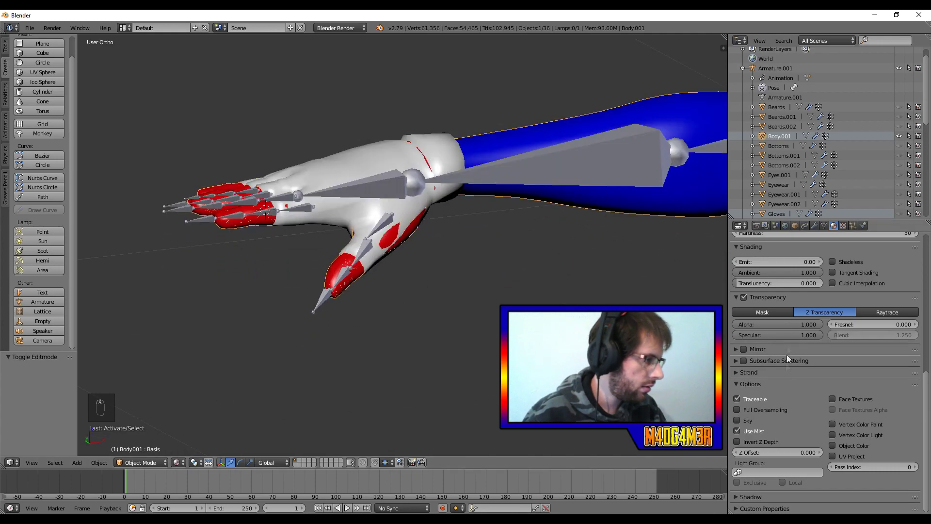
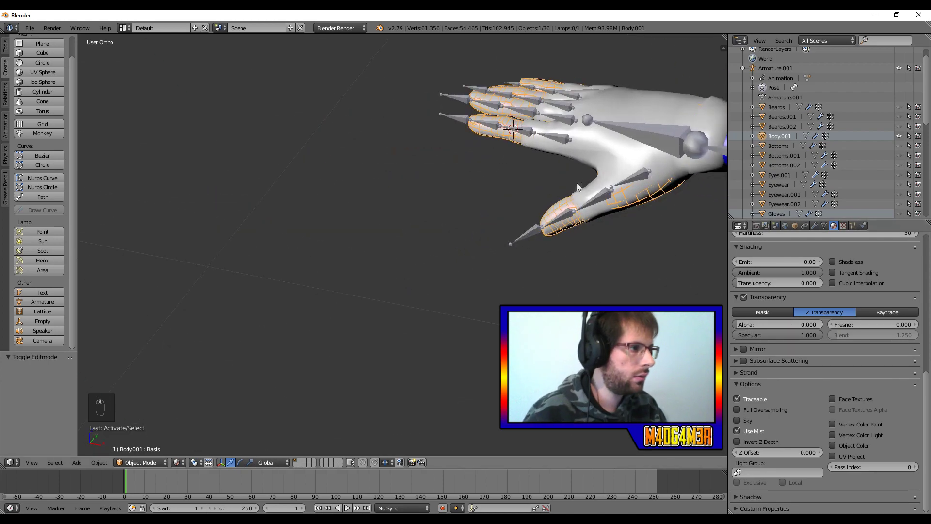
{"action": "middle_click", "coordinate": [401, 284]}
{"action": "middle_click", "coordinate": [378, 291]}
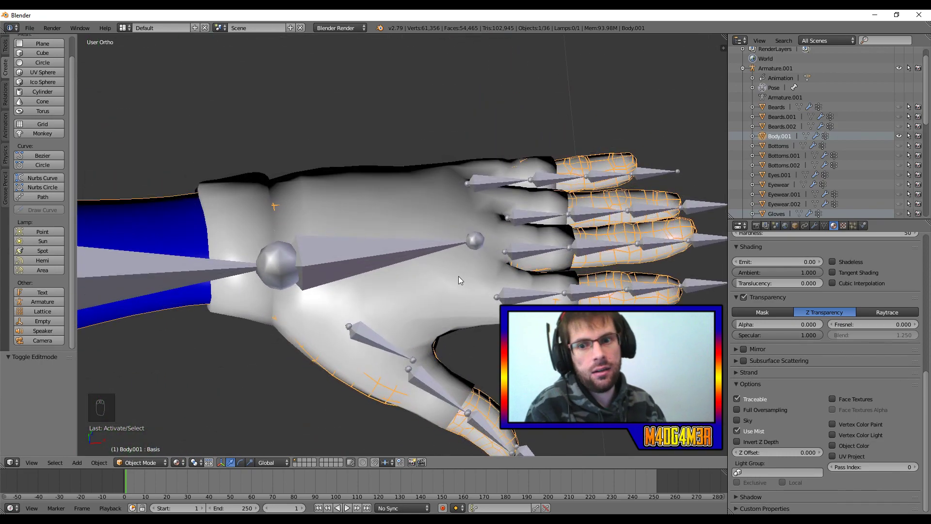
{"action": "middle_click", "coordinate": [609, 261]}
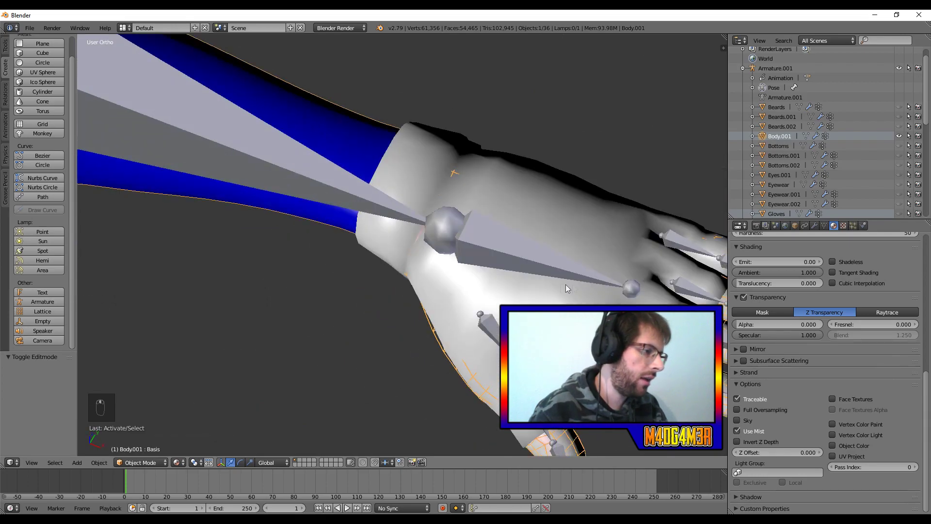